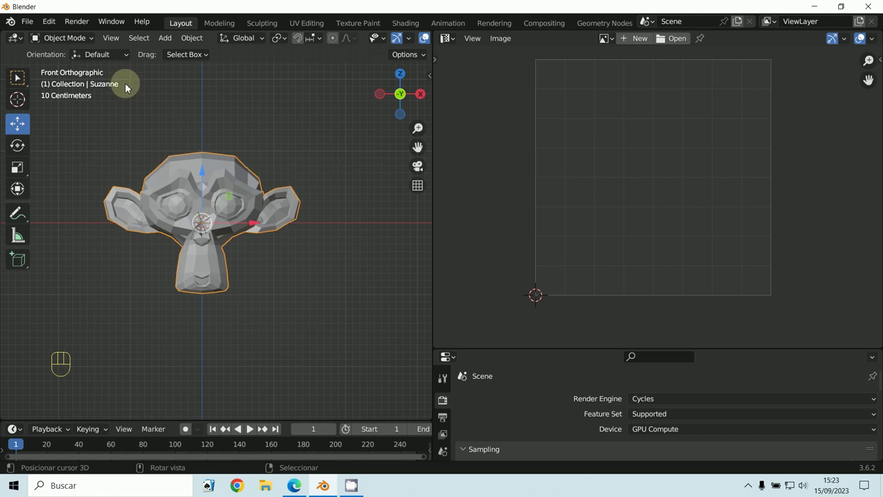
- Enter Edit Mode, select all of Suzanne's mesh and unwrap it into UV islands
left_click(67, 45)
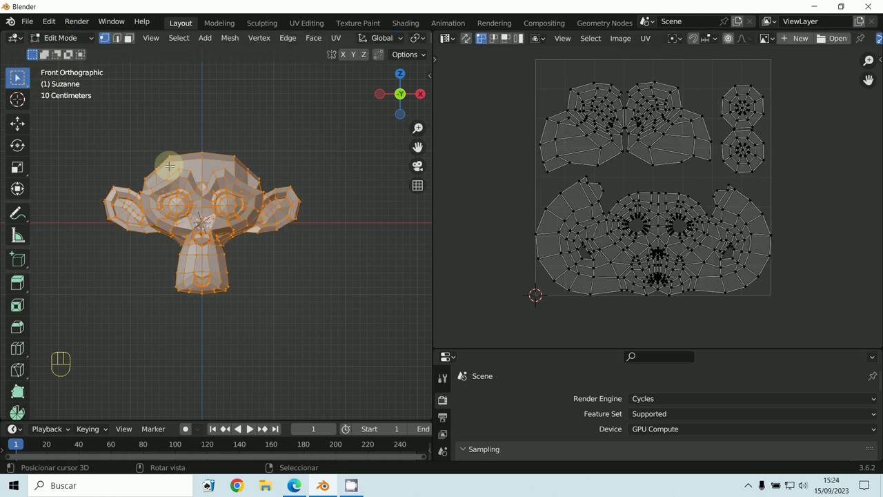
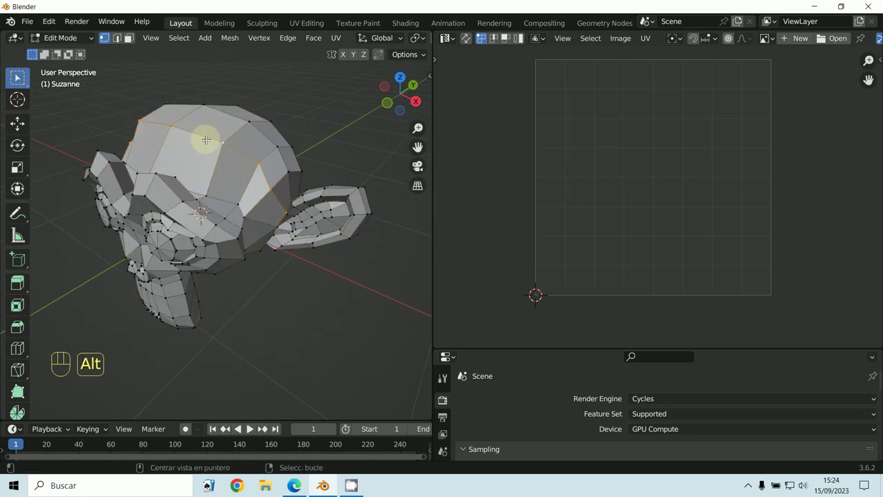
key("ctrl+e")
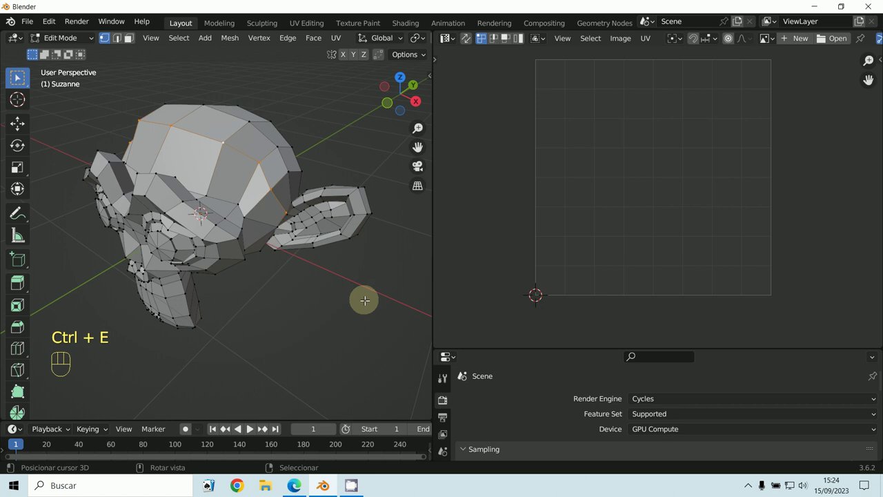
key("a")
key("a")
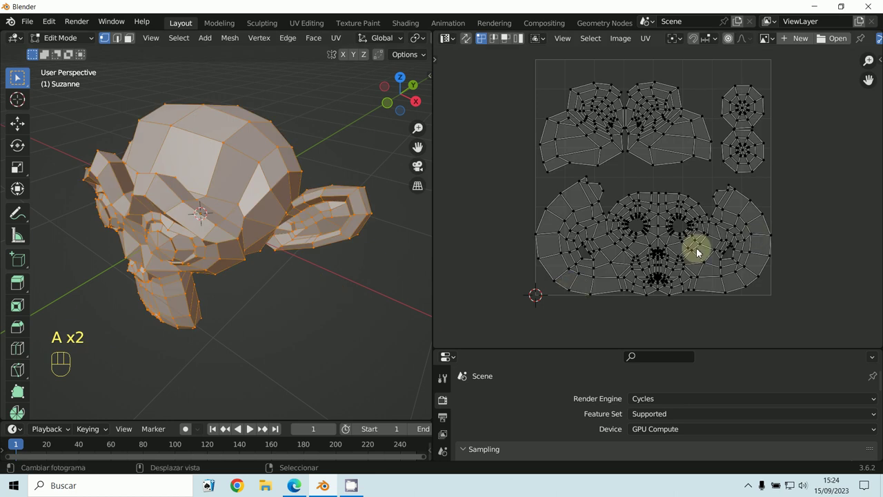
left_click(653, 47)
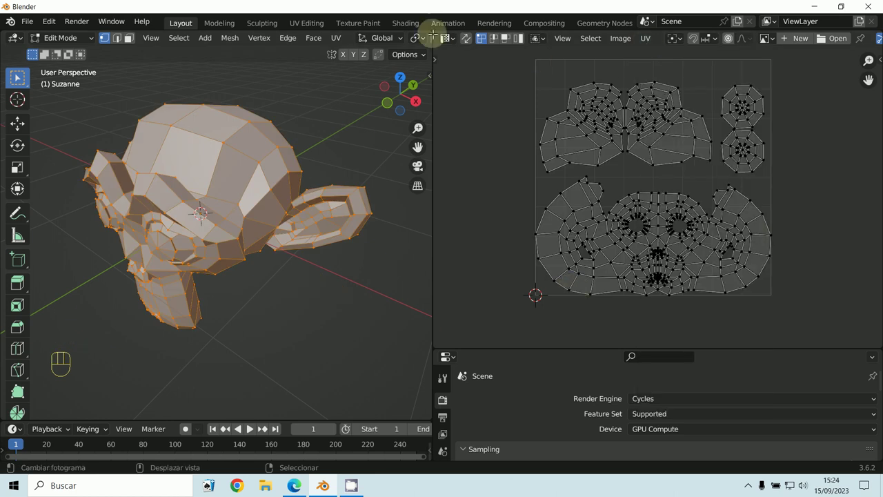
- Export the UV layout as Suzanne.png, a 1024 × 1024 PNG with 0.25 fill opacity
left_click_drag(449, 46, 665, 46)
left_click_drag(648, 37, 695, 412)
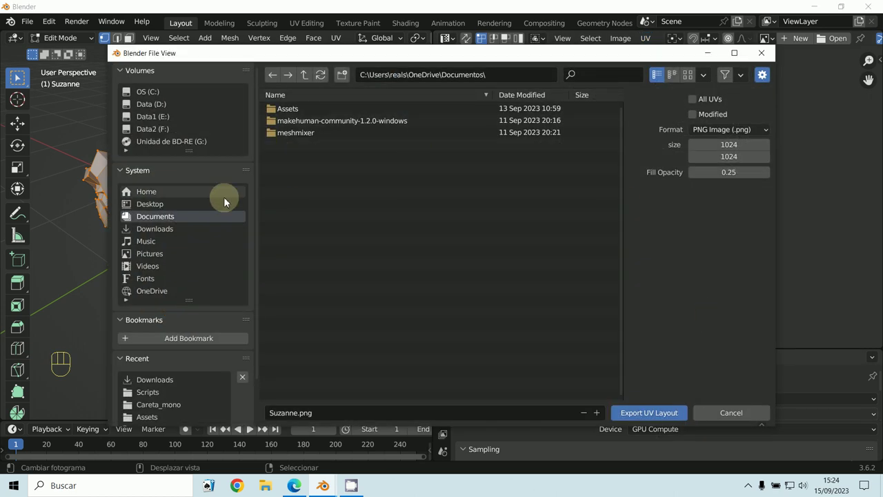
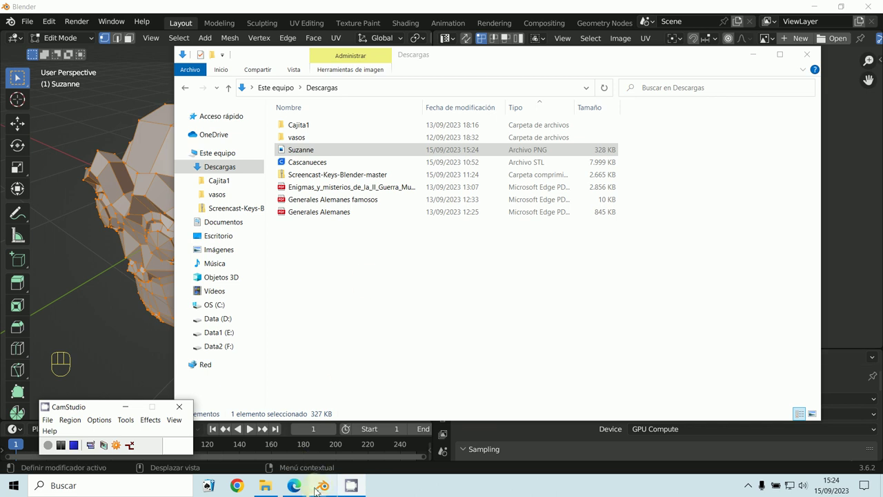
- Close the Photos viewer and Downloads window, returning to Blender's UV layout
left_click_drag(655, 45, 472, 154)
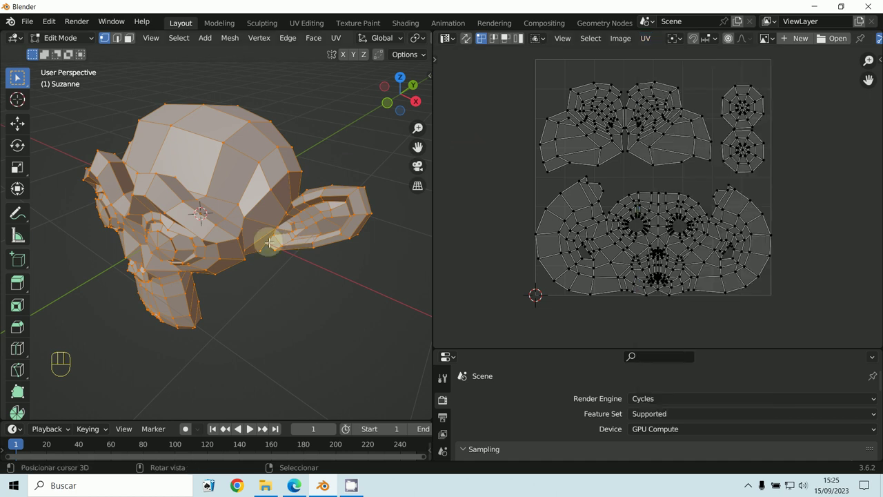
- Return to Object Mode and show the sidebar Item panel with Suzanne's transform values
left_click(579, 105)
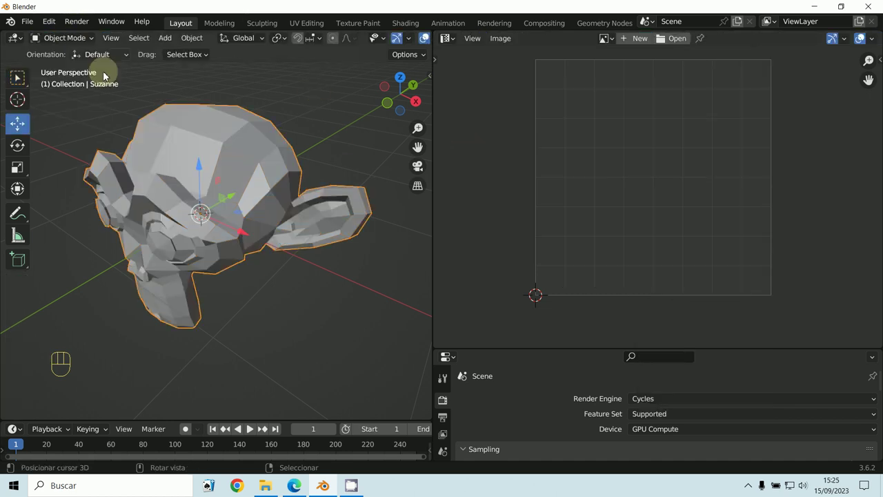
key("n")
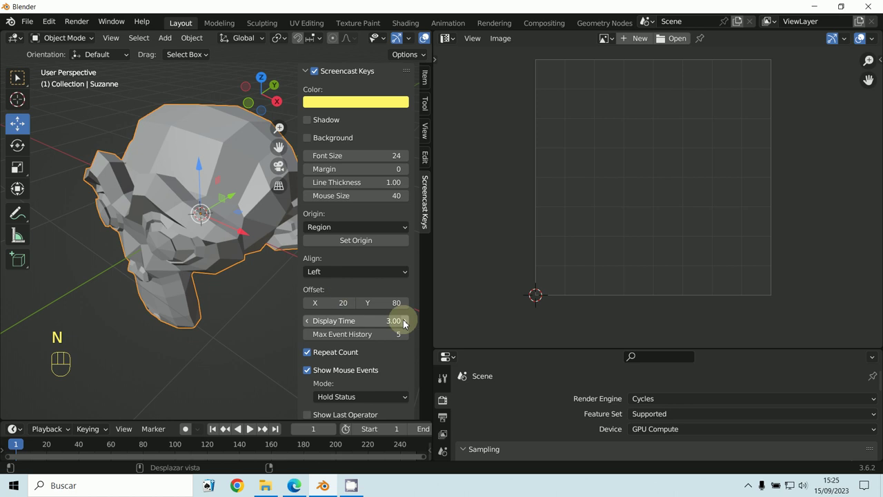
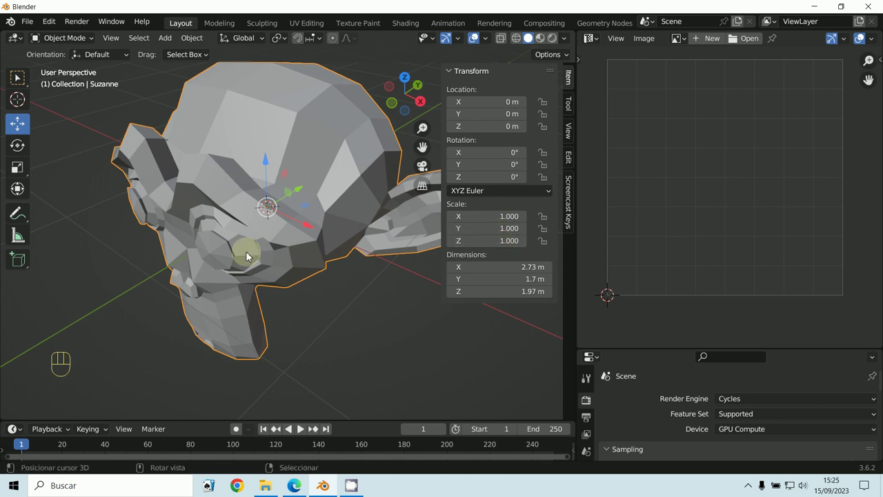
- Scale Suzanne up uniformly to about 5.11 × 3.18 × 3.68 m
middle_click(406, 244)
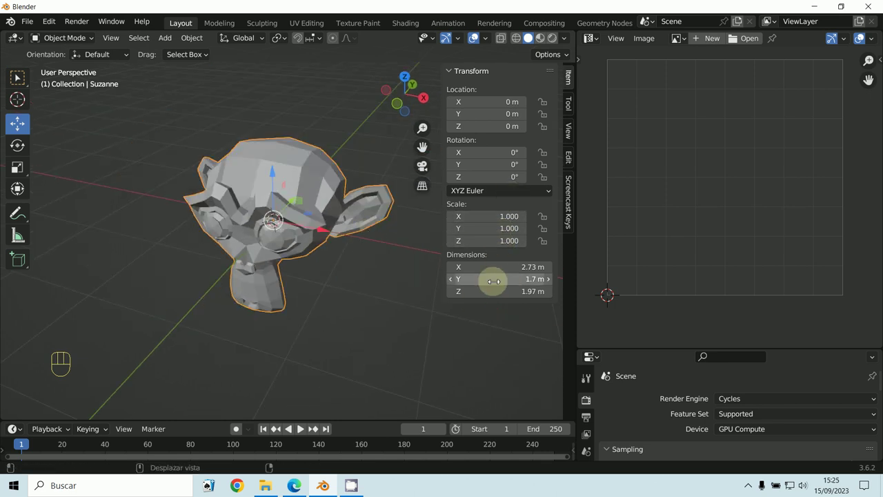
key("ctrl+a")
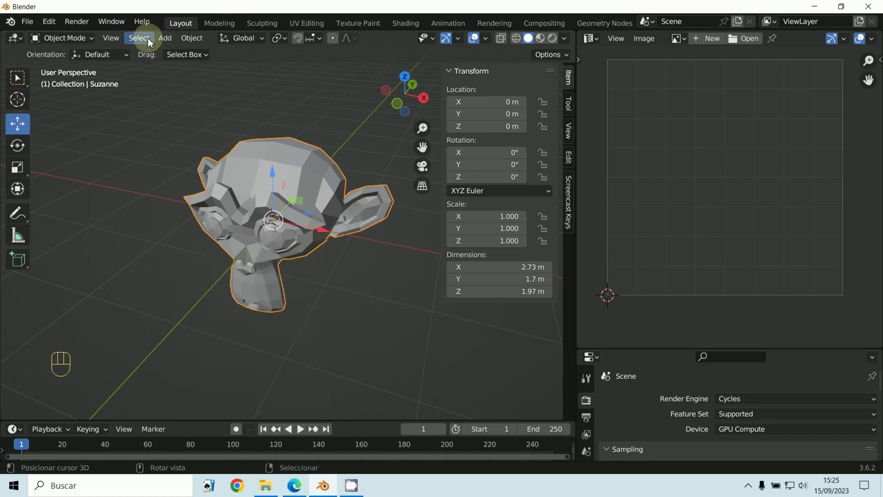
left_click_drag(197, 41, 578, 268)
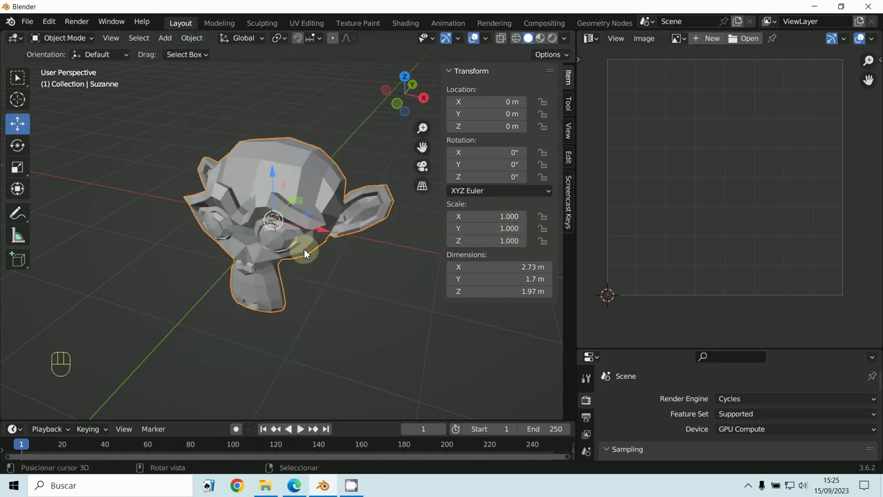
key("s")
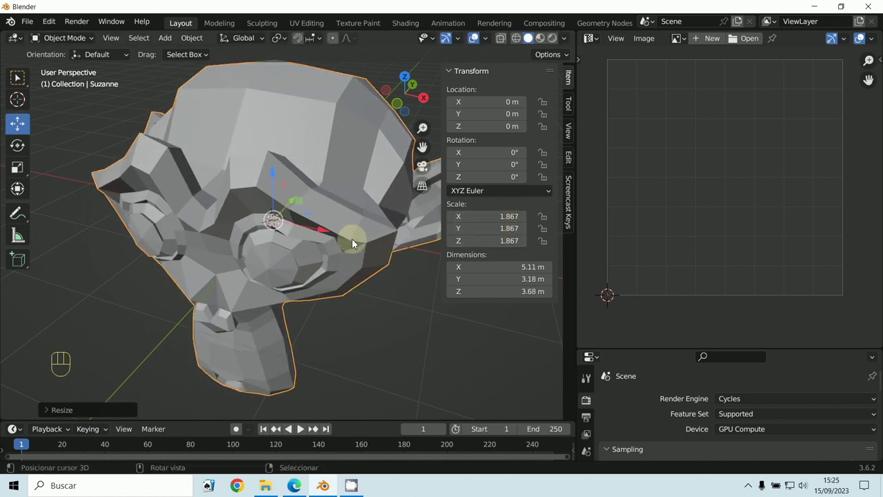
key("s")
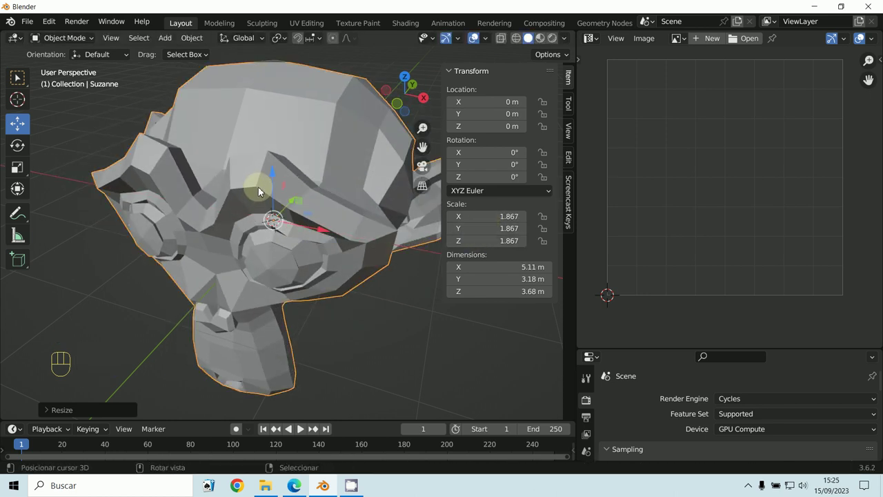
- Apply the scale back to 1.000 and re-enter Edit Mode on the mesh
key("ctrl+a")
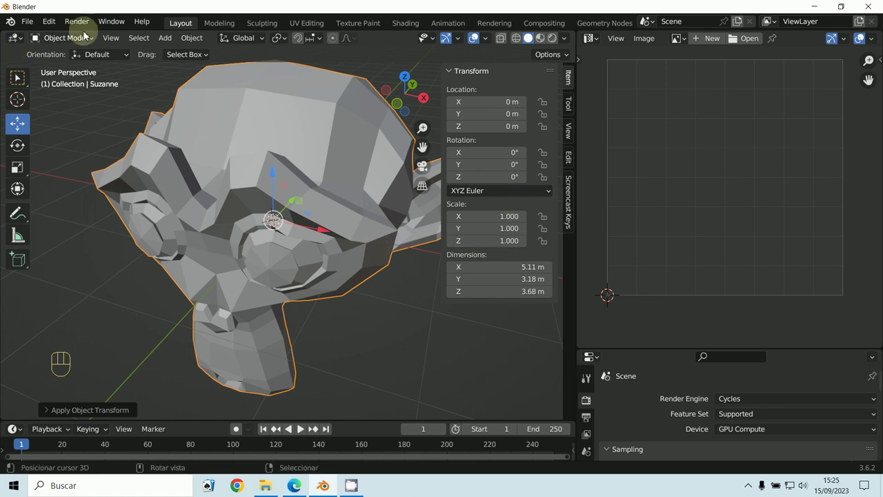
left_click(73, 42)
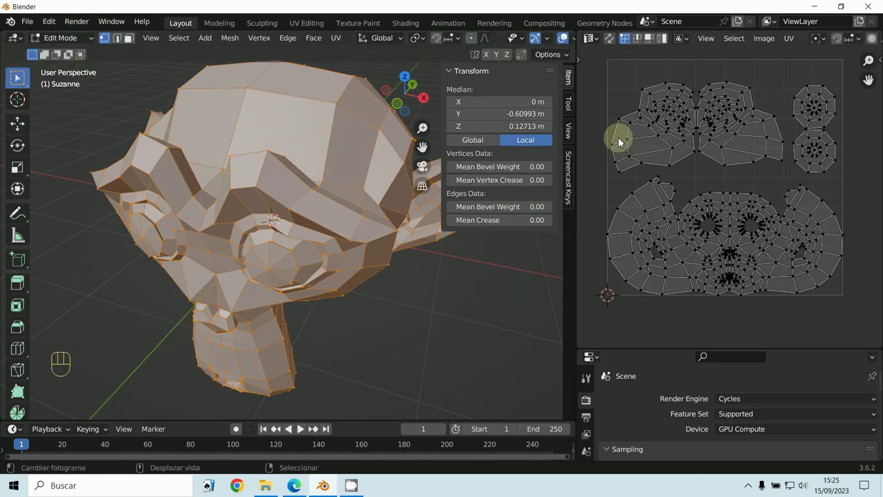
middle_click(383, 216)
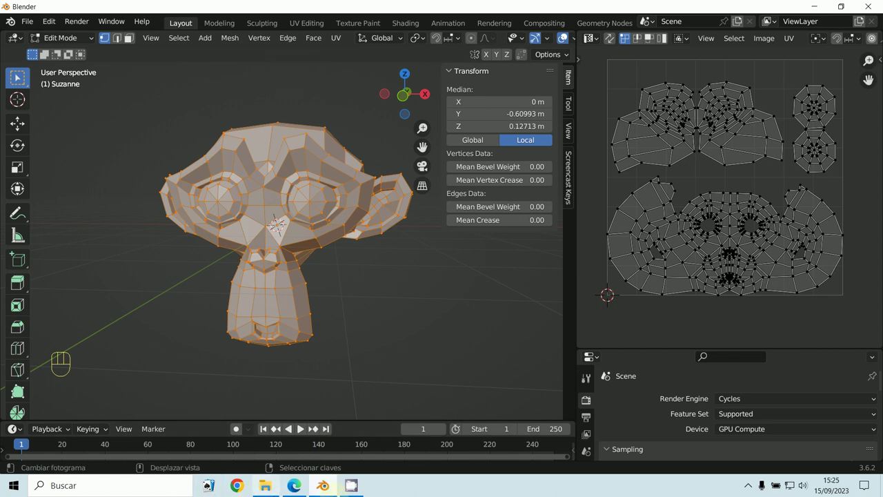